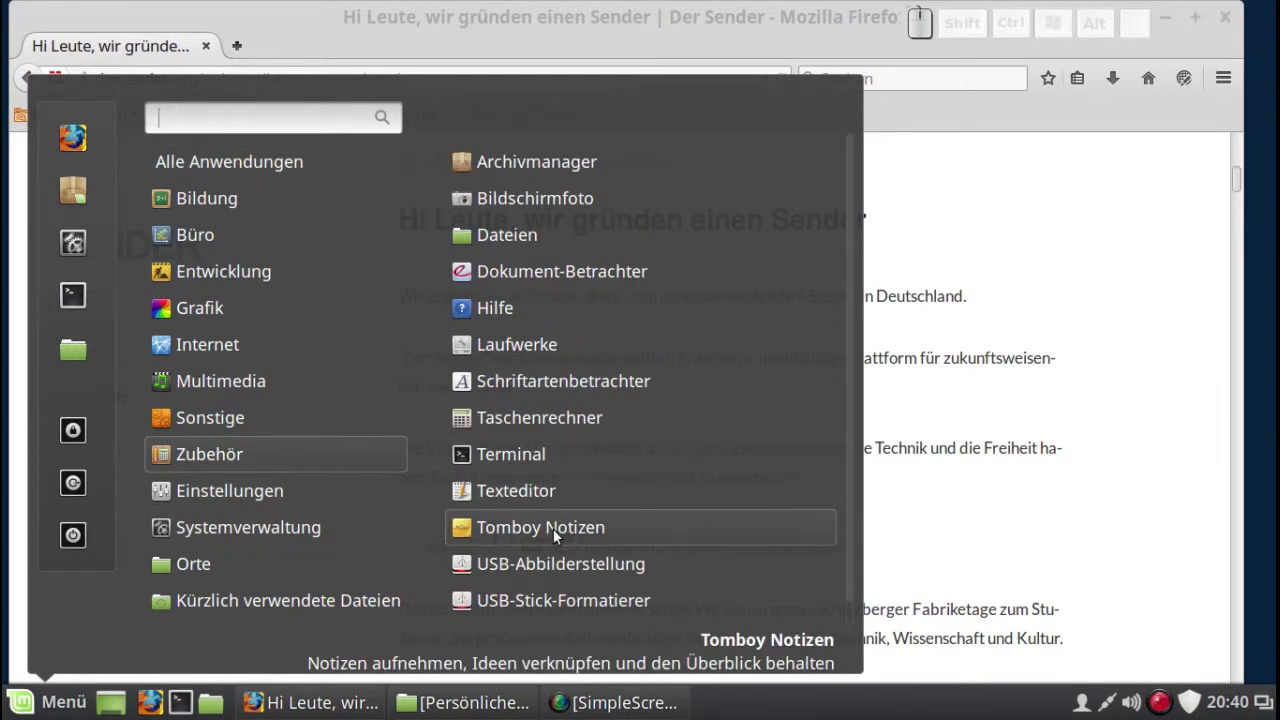
Start Tomboy Notizen from the menu and bring up Firefox's main menu
left_click(554, 534)
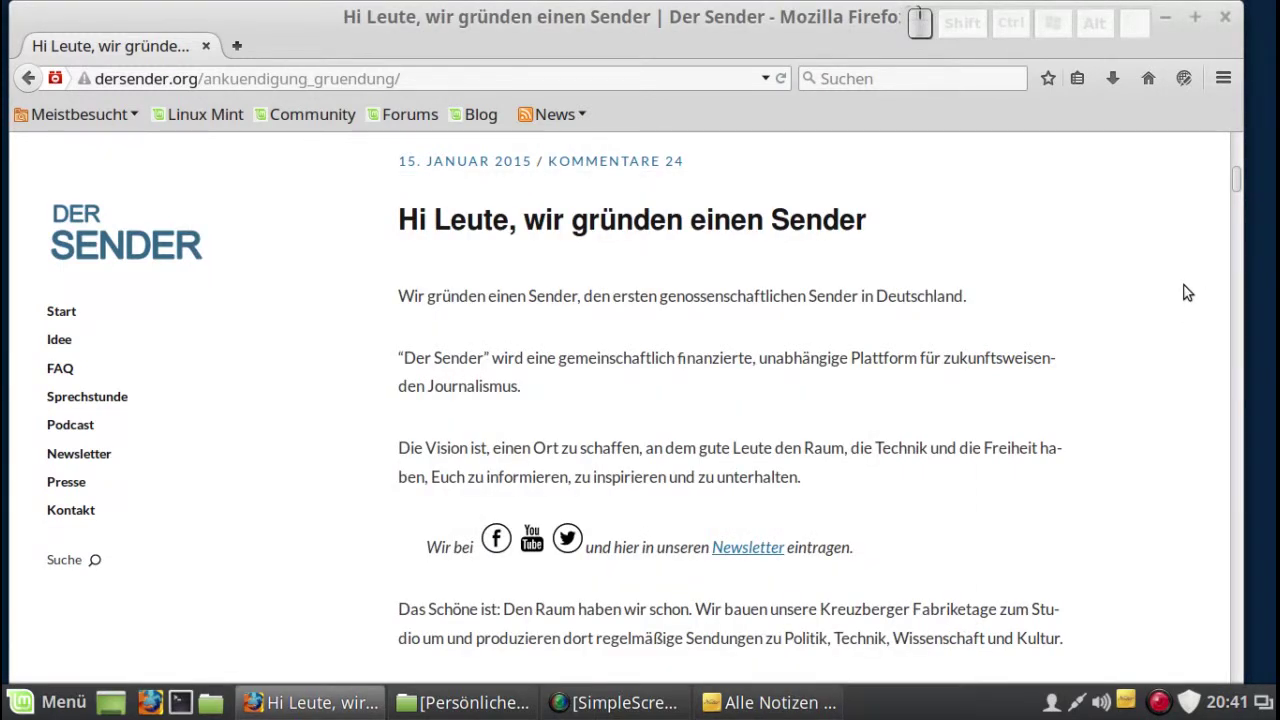
left_click(1231, 81)
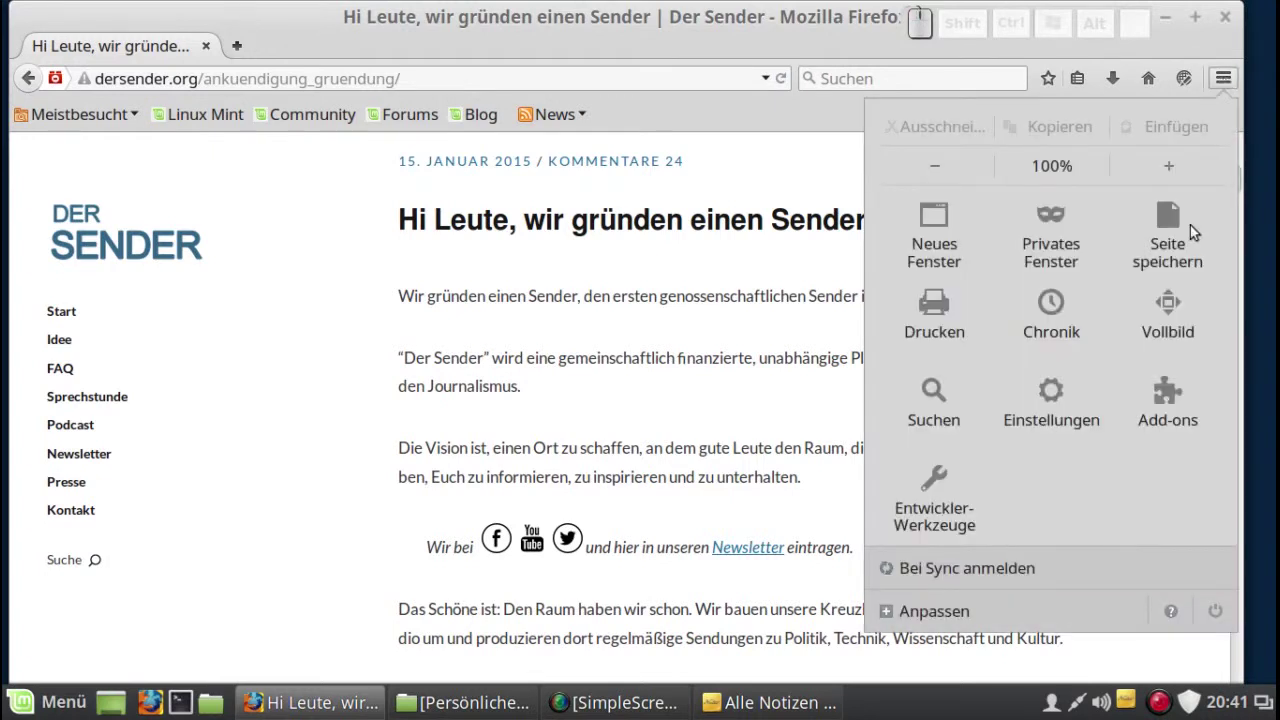
Show the Erweiterungen list, review the Tomfox+ 1.0.1 settings dialog and close it
left_click(1184, 425)
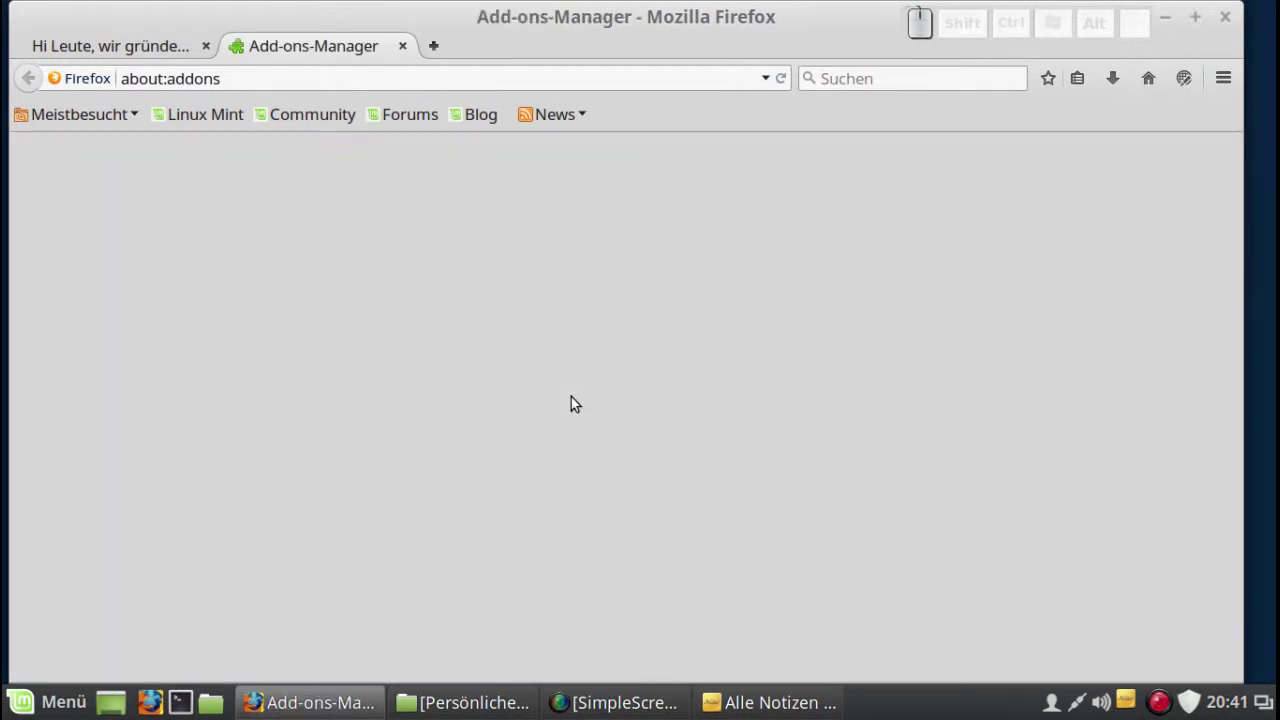
left_click_drag(1223, 459, 1223, 523)
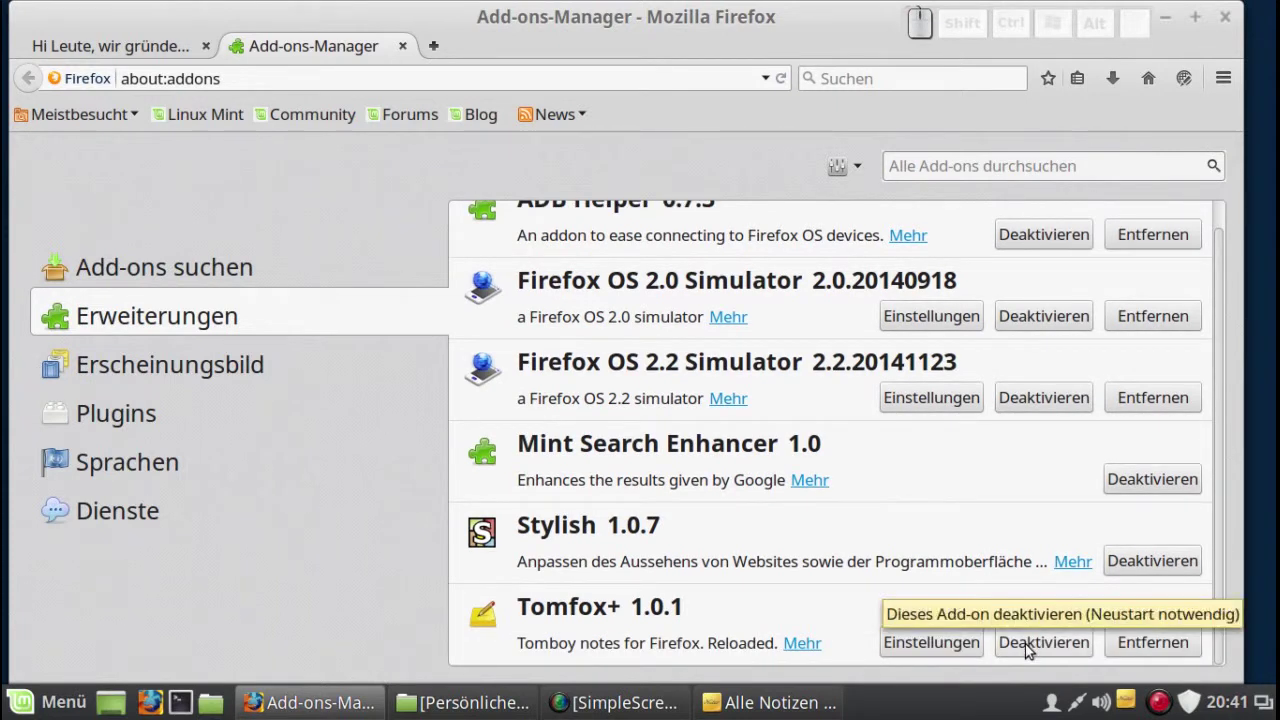
left_click(931, 644)
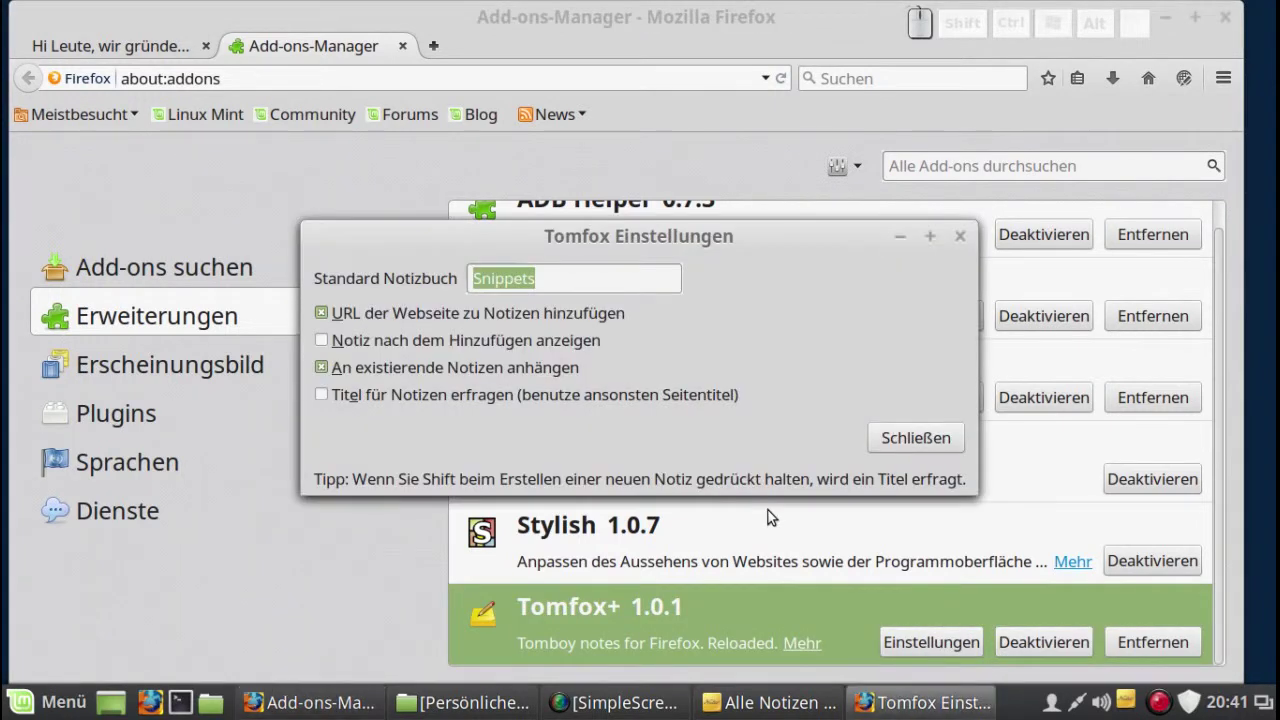
left_click(932, 437)
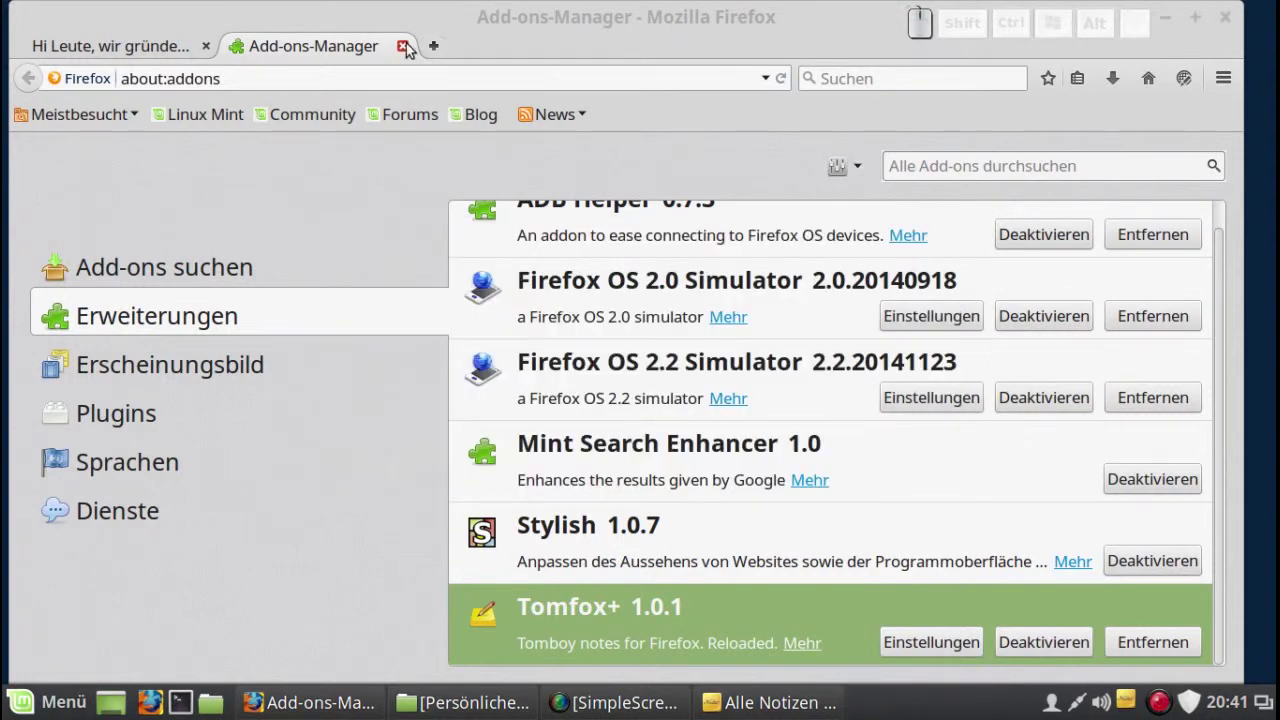
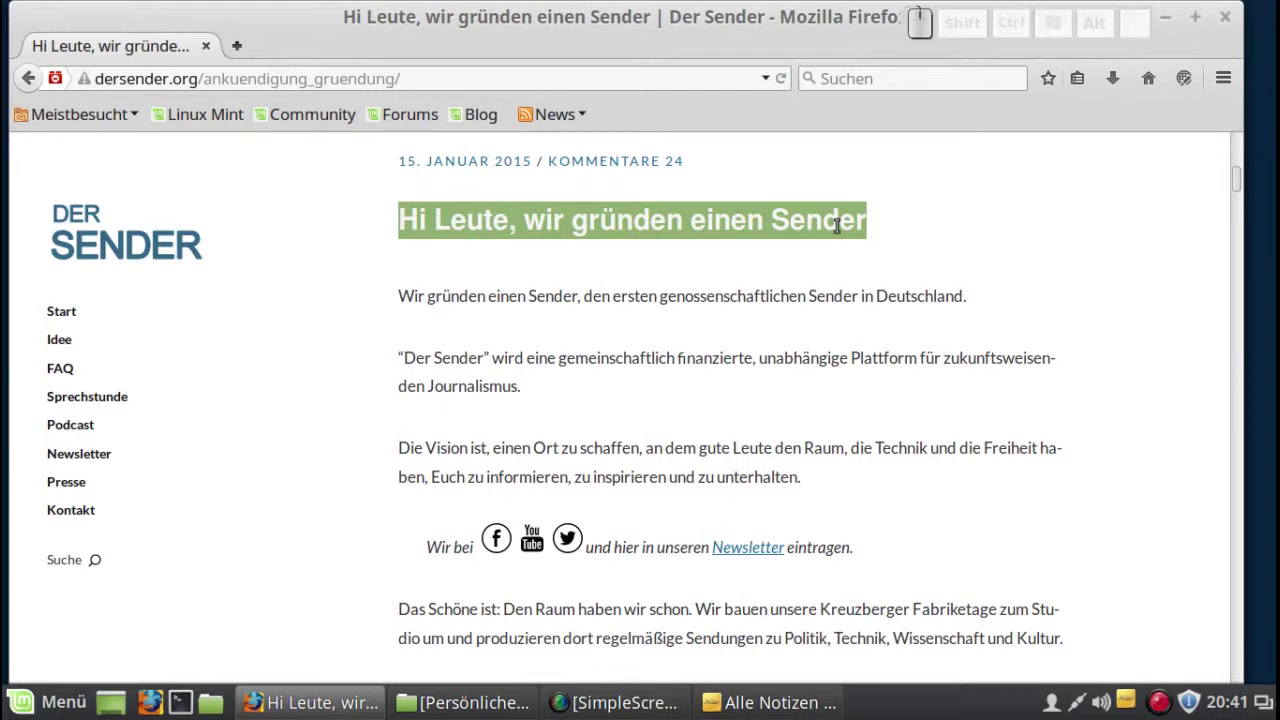
Save the heading 'Hi Leute, wir gründen einen Sender' as a Tomboy note via the context menu
right_click(815, 227)
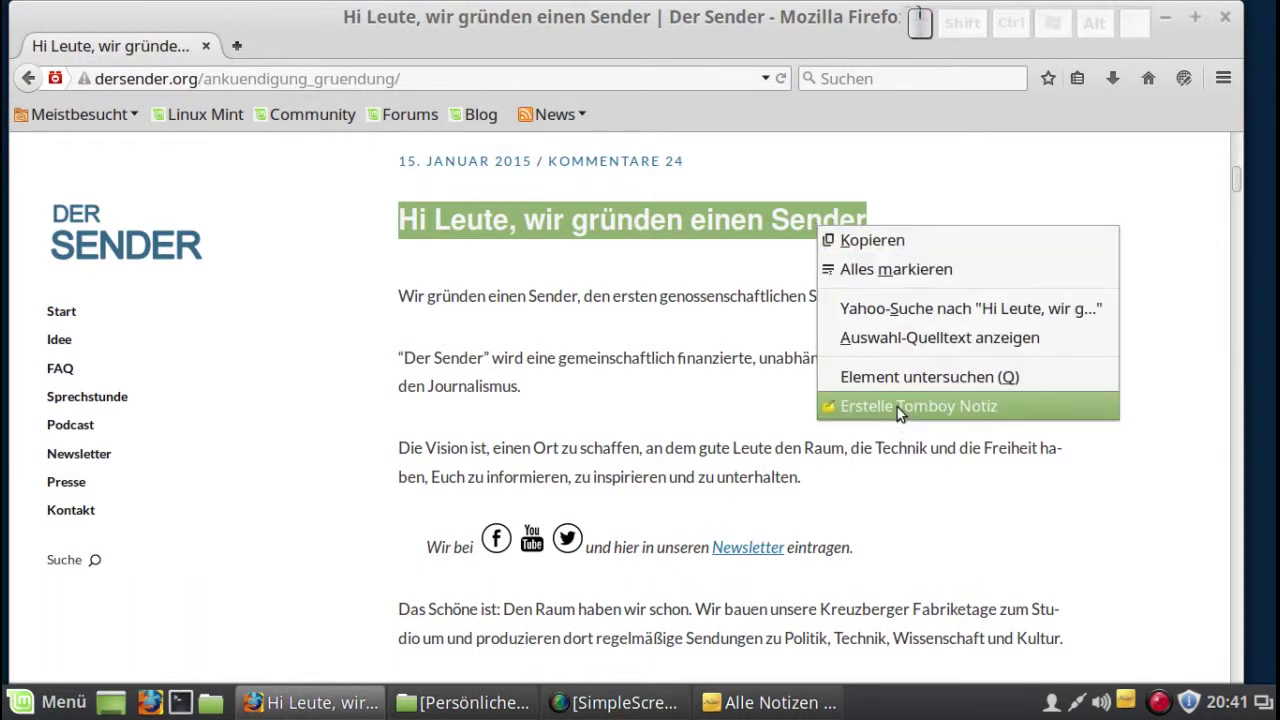
left_click(905, 410)
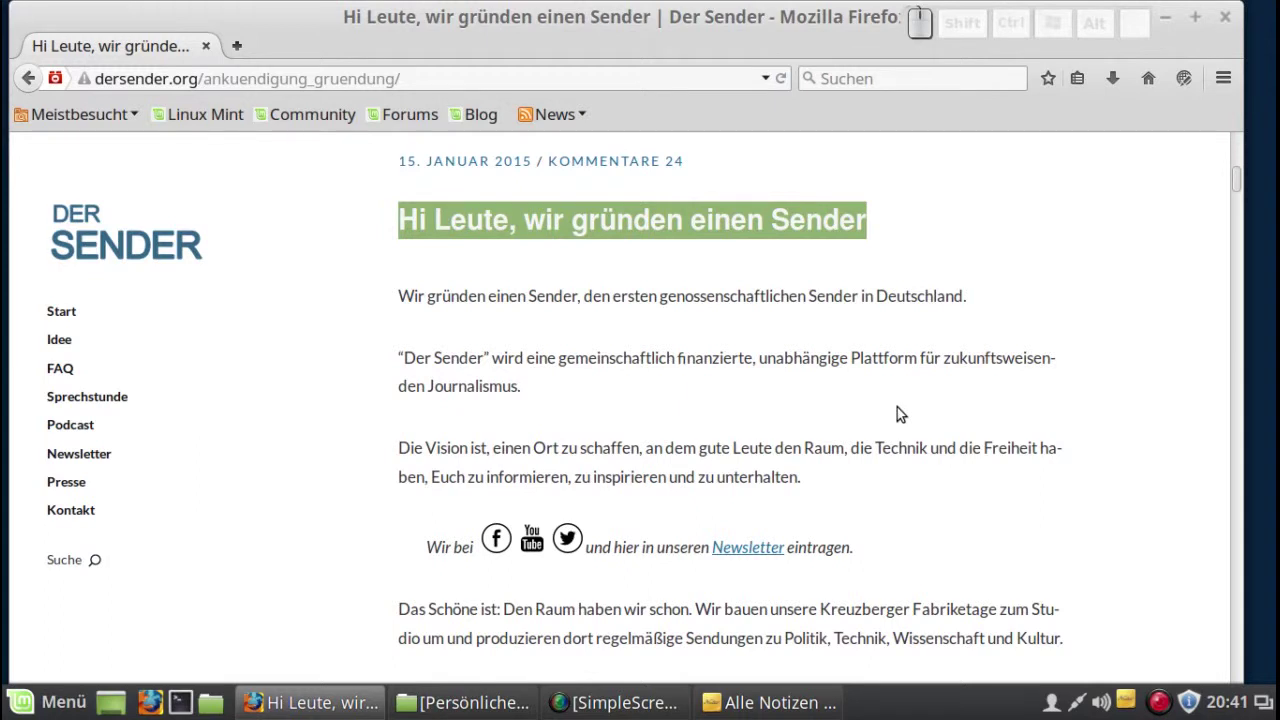
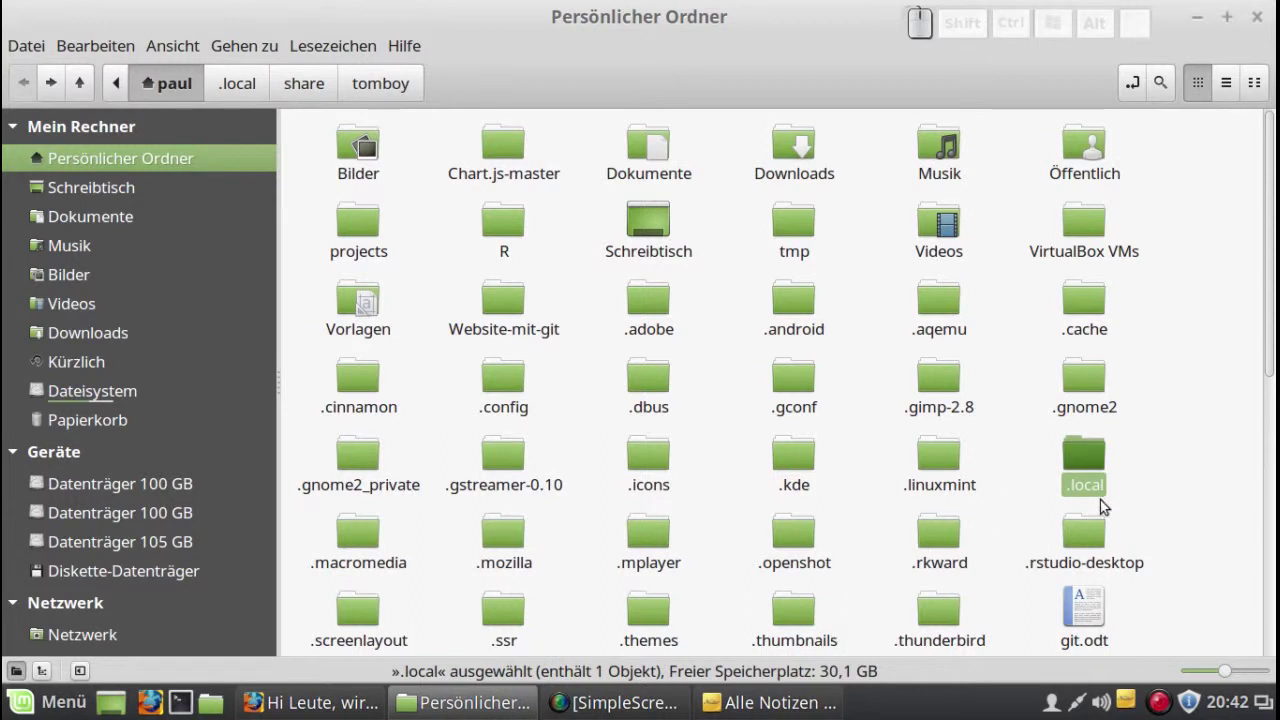
Navigate from the home folder into .local/share/tomboy to show the .note files
left_click(1103, 475)
left_click(371, 158)
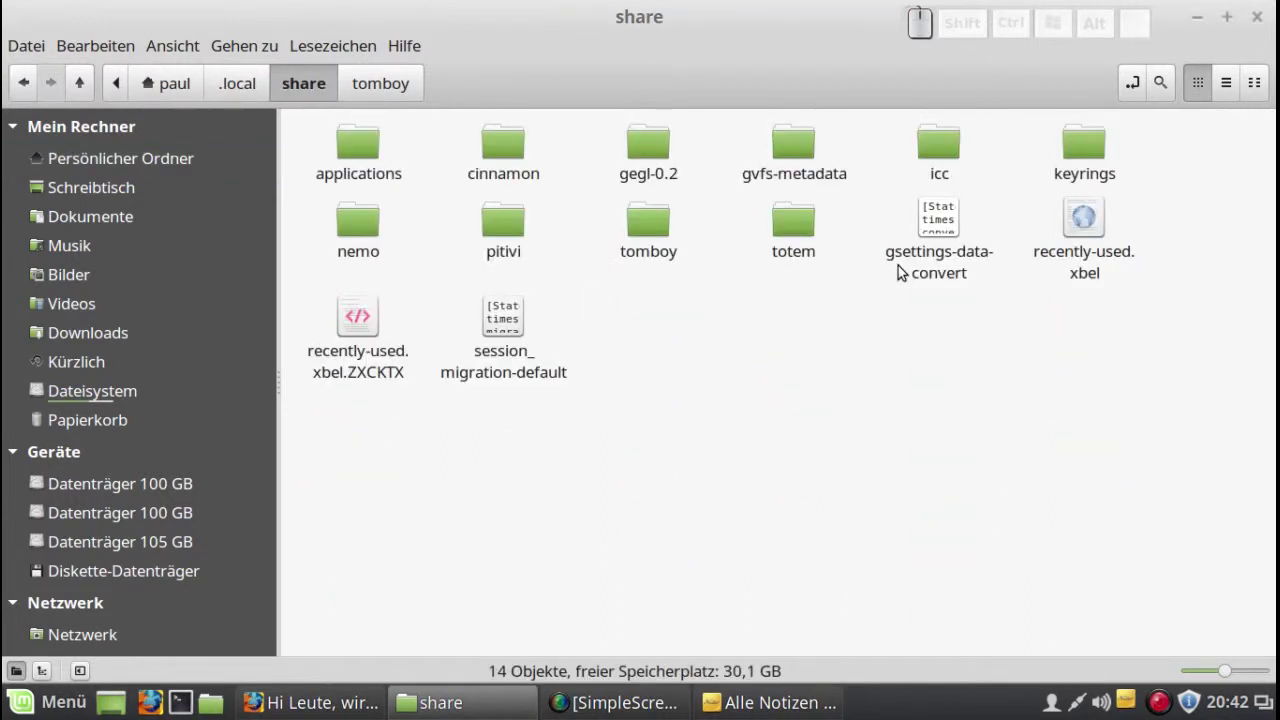
left_click(680, 249)
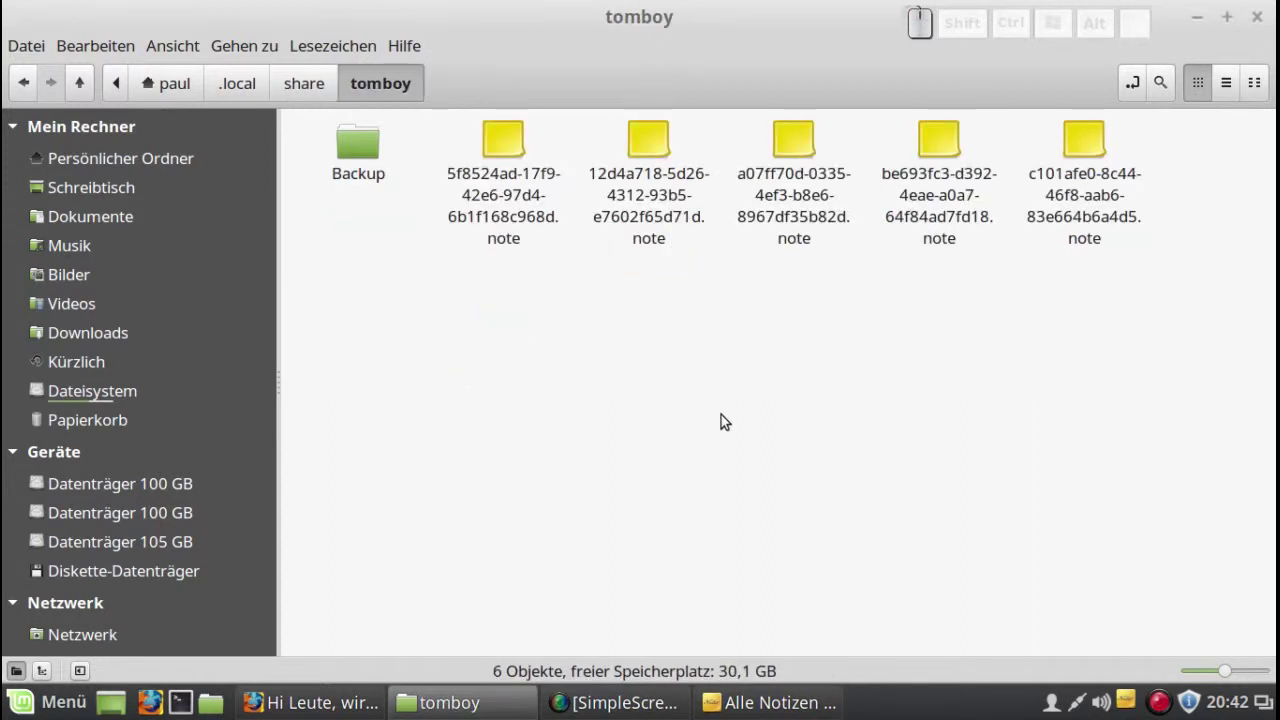